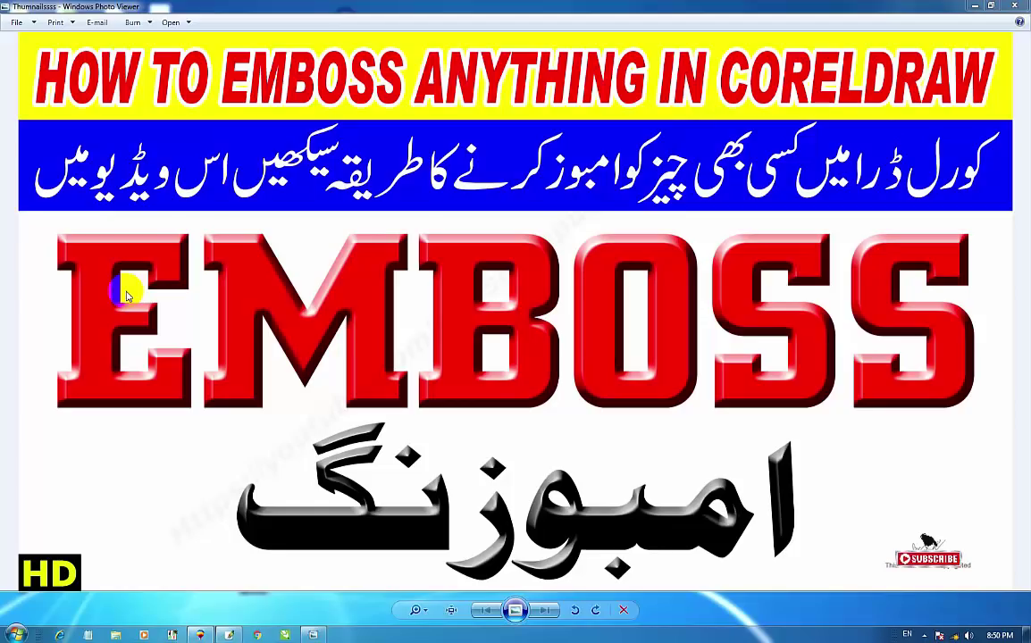
Close the Windows Photo Viewer preview and return to the CorelDRAW 9 window
left_click(768, 9)
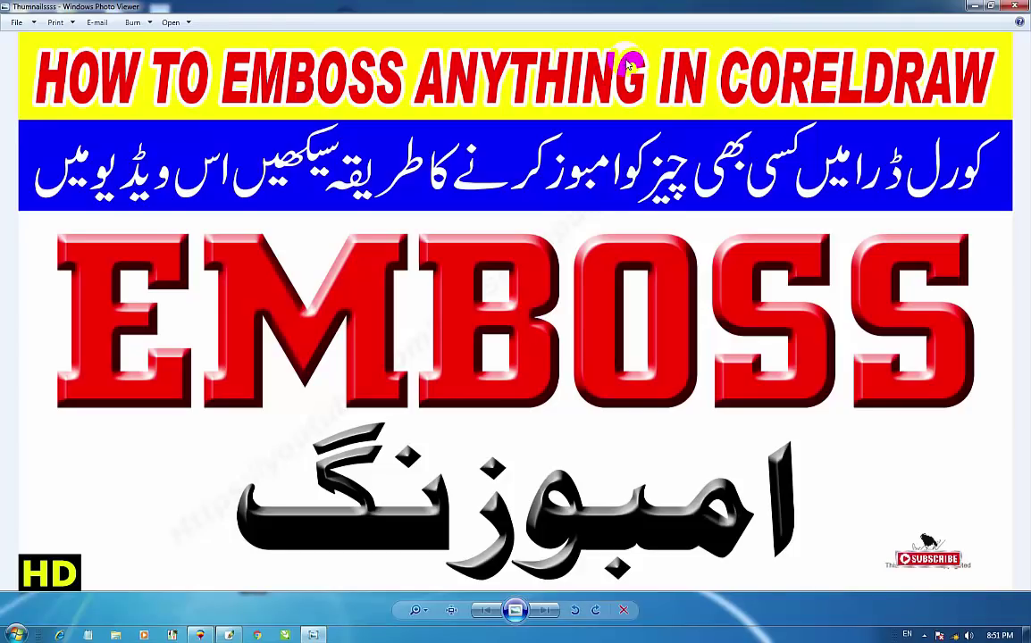
left_click(732, 9)
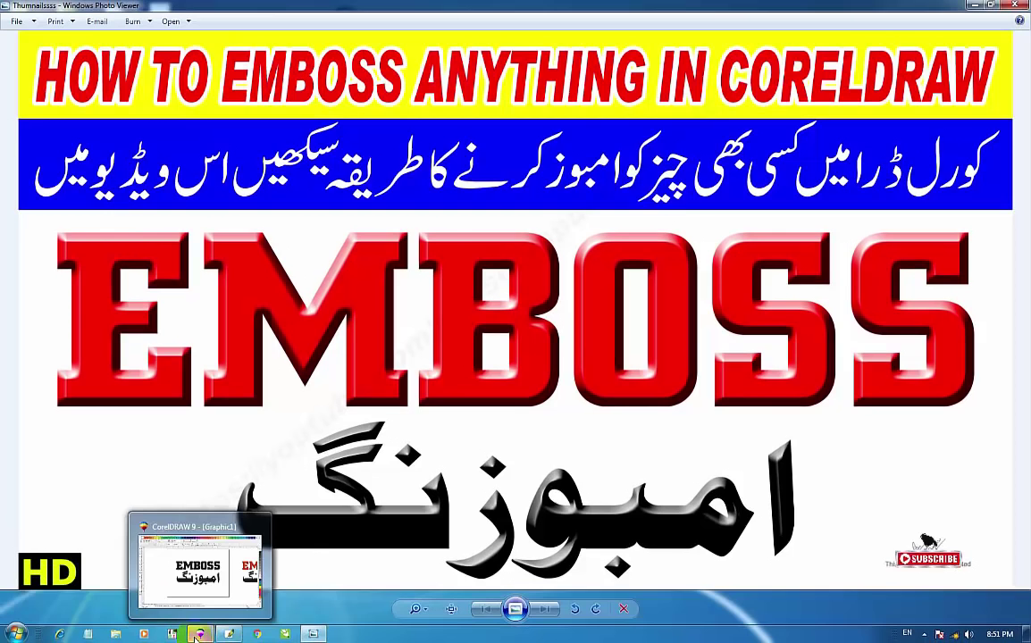
Show the whole drawing, inspect the finished red EMBOSS, then zoom onto the black EMBOSS and Urdu text
double_click(633, 90)
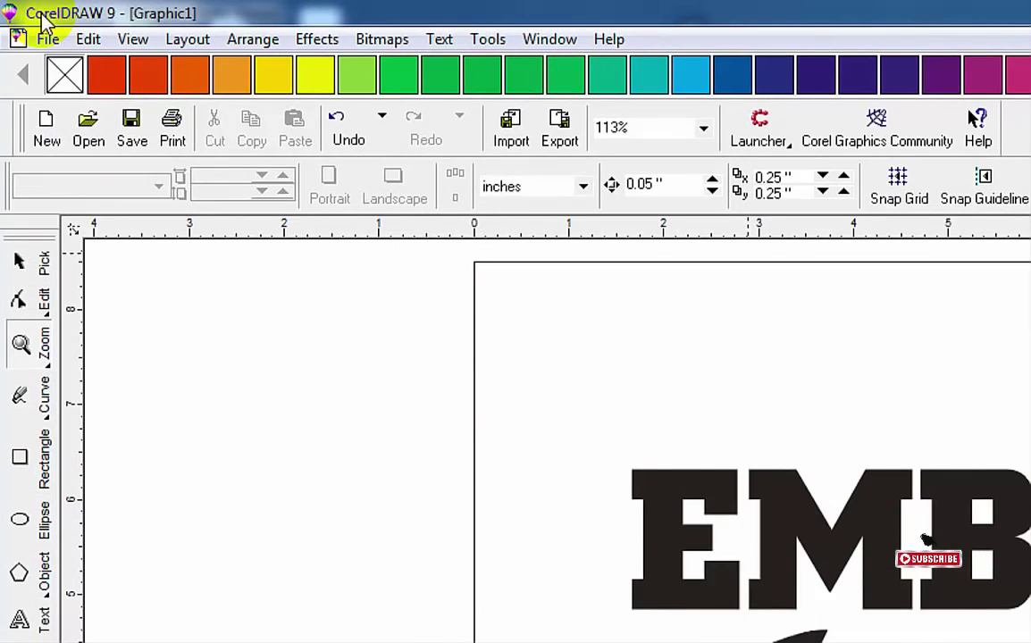
key("F5")
left_click(634, 90)
key("F3")
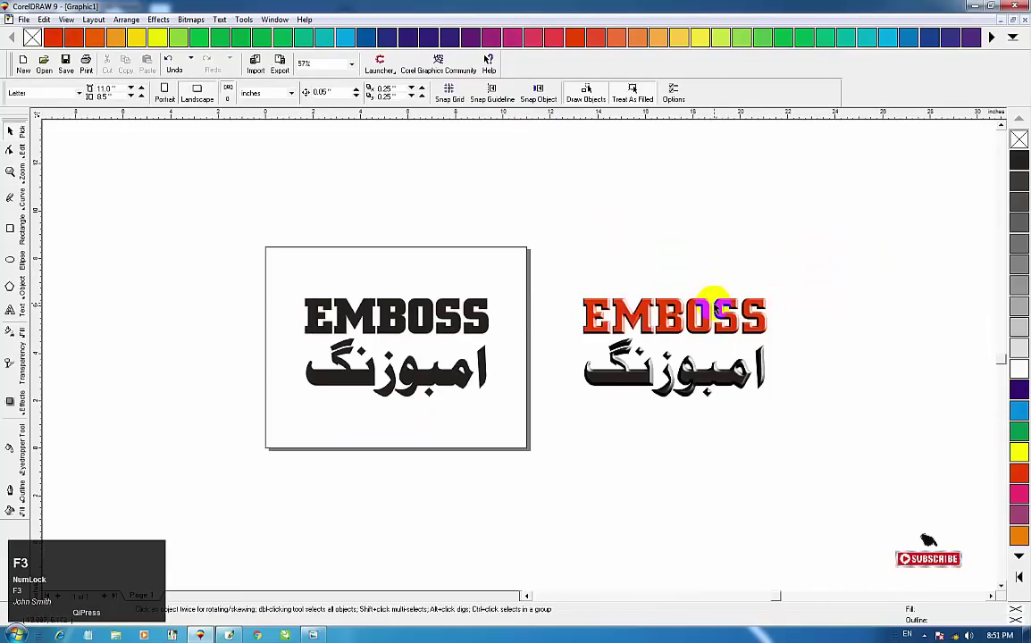
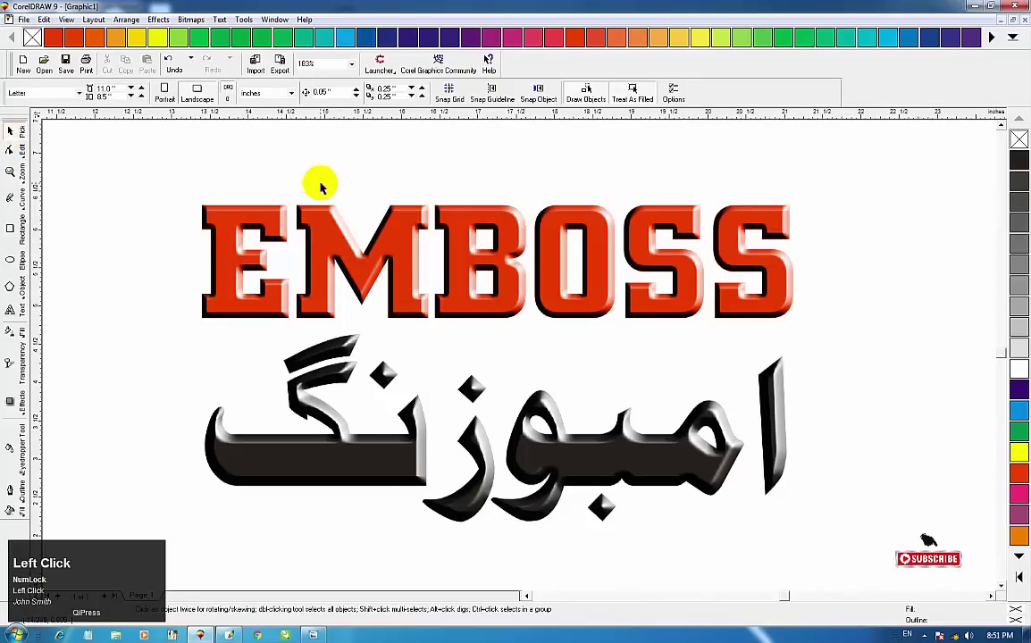
key("F3")
left_click(634, 90)
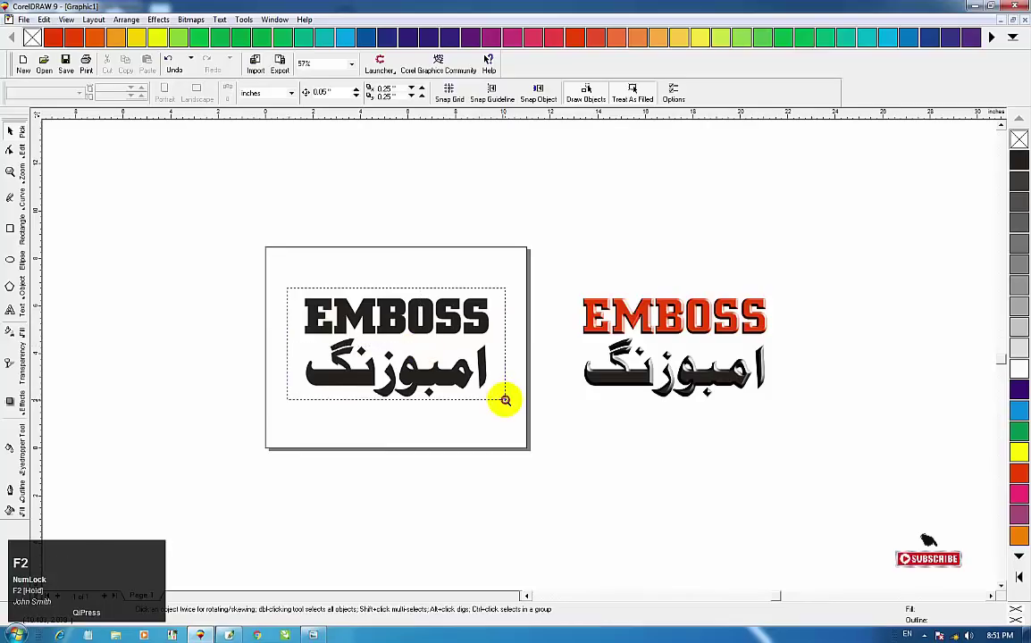
Select the black EMBOSS curve and fill it red, leaving the Urdu text black
left_click(634, 89)
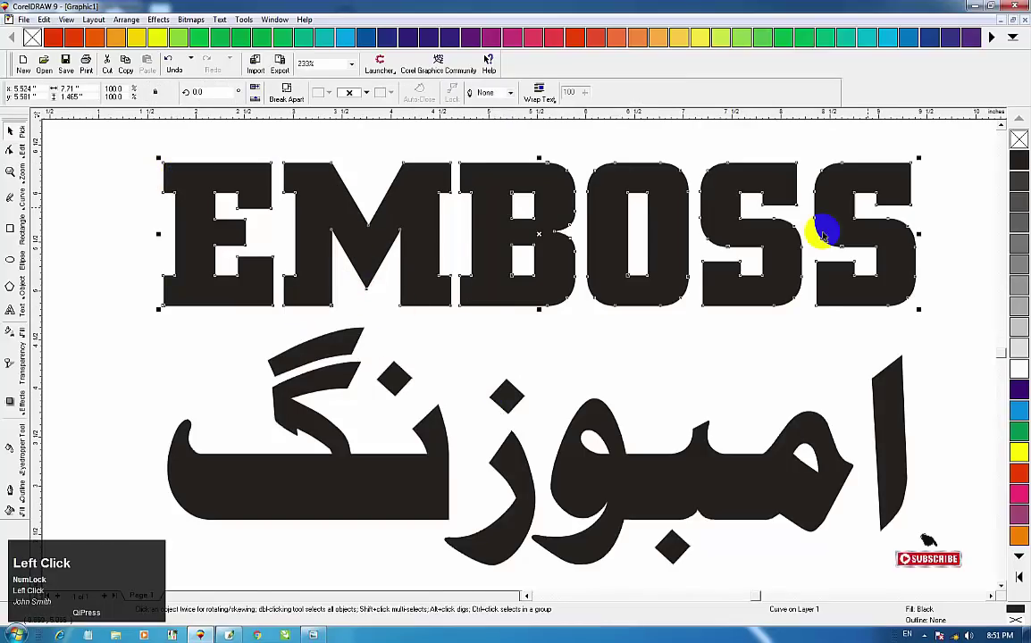
left_click(491, 62)
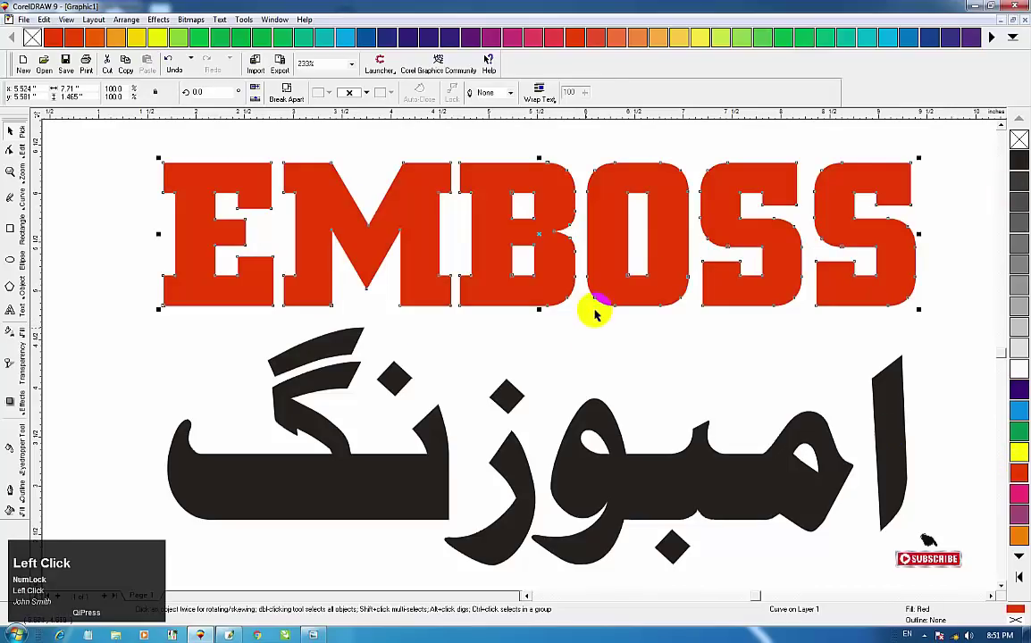
left_click(948, 292)
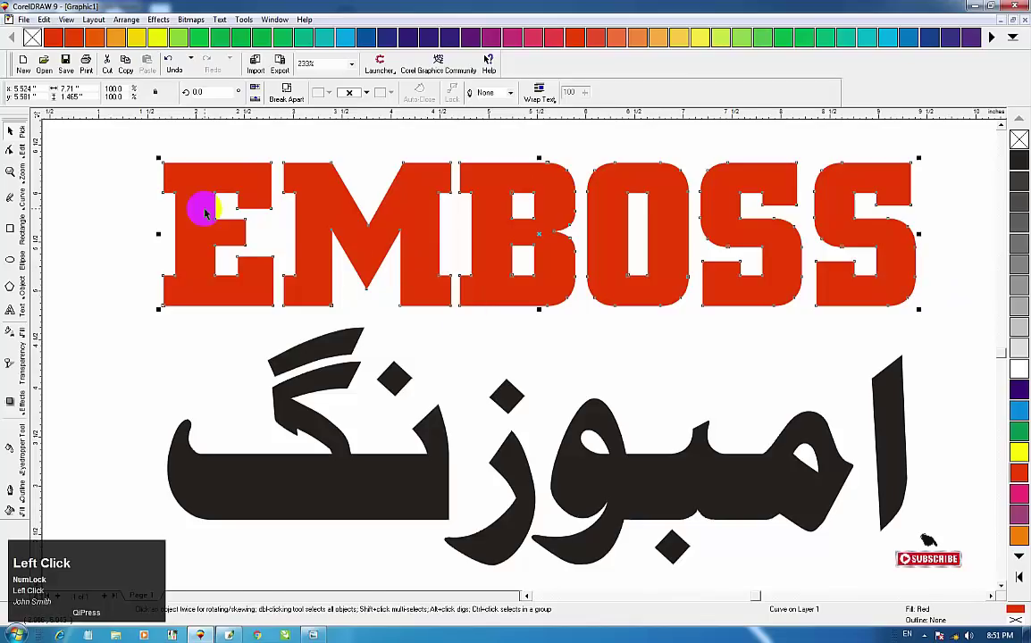
left_click(158, 213)
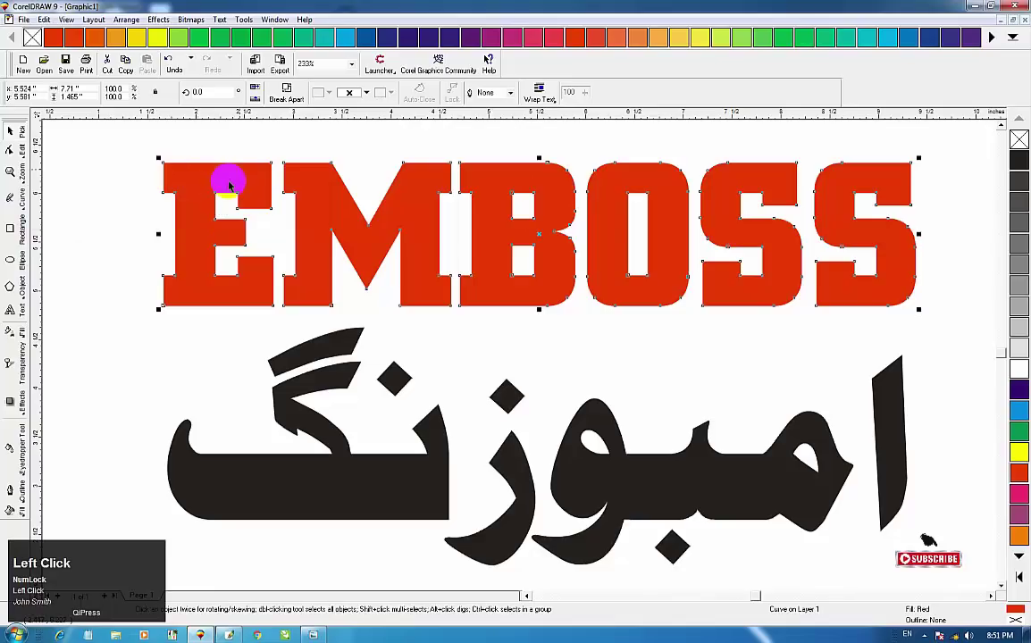
Export the selected red EMBOSS lettering to the desktop as a PNG named test, Selected only
left_click(491, 61)
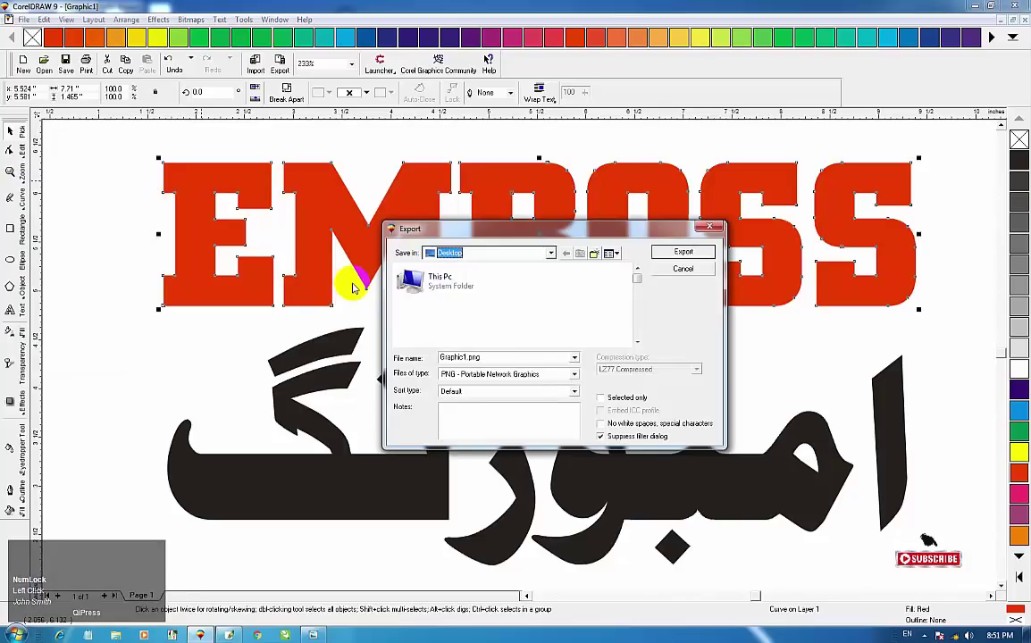
left_click(518, 300)
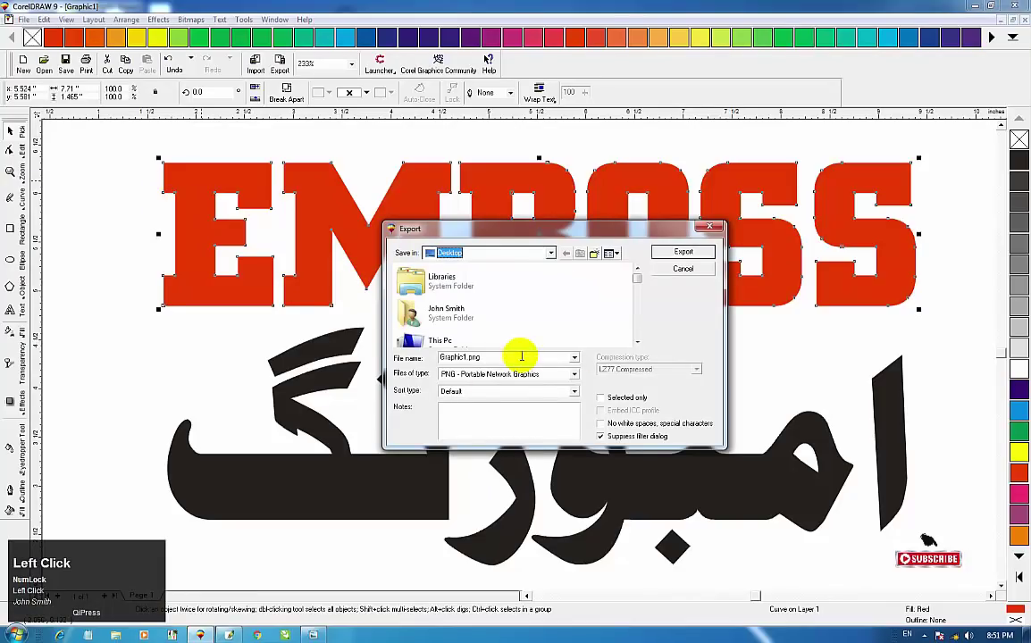
type("te")
key("space")
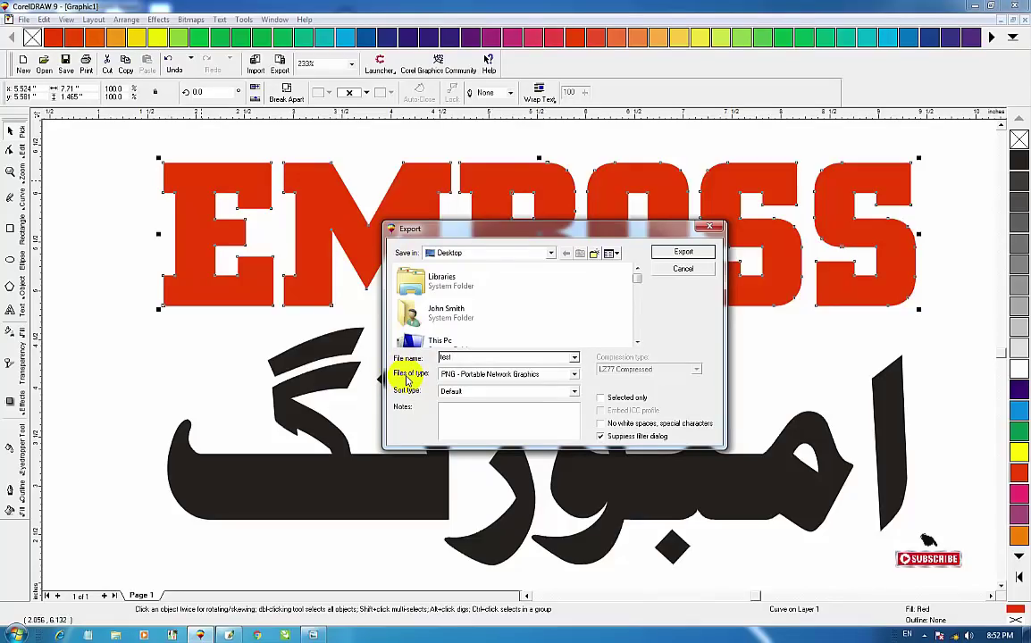
left_click(491, 62)
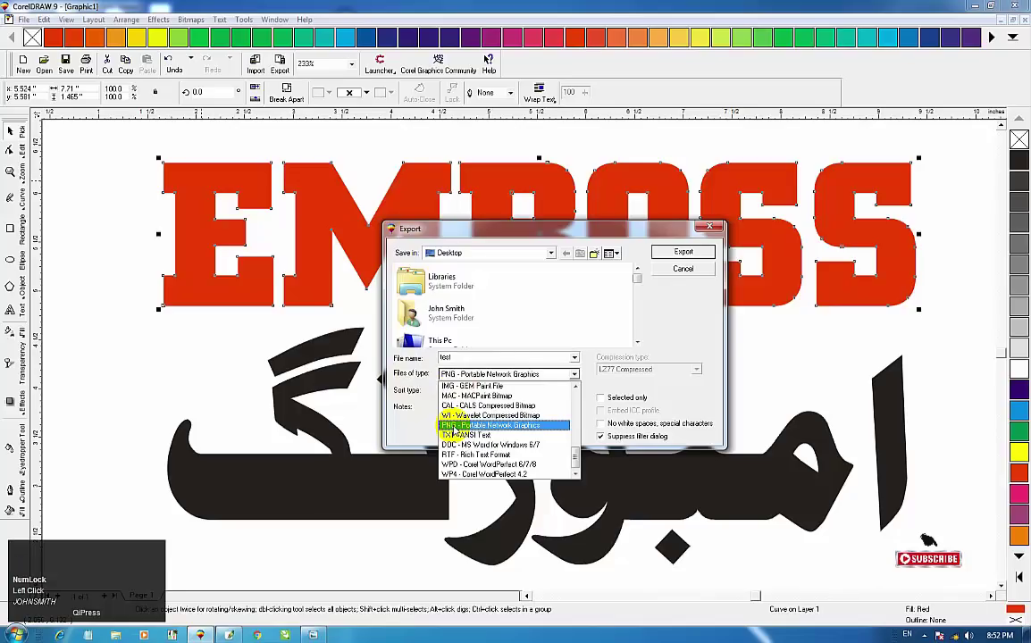
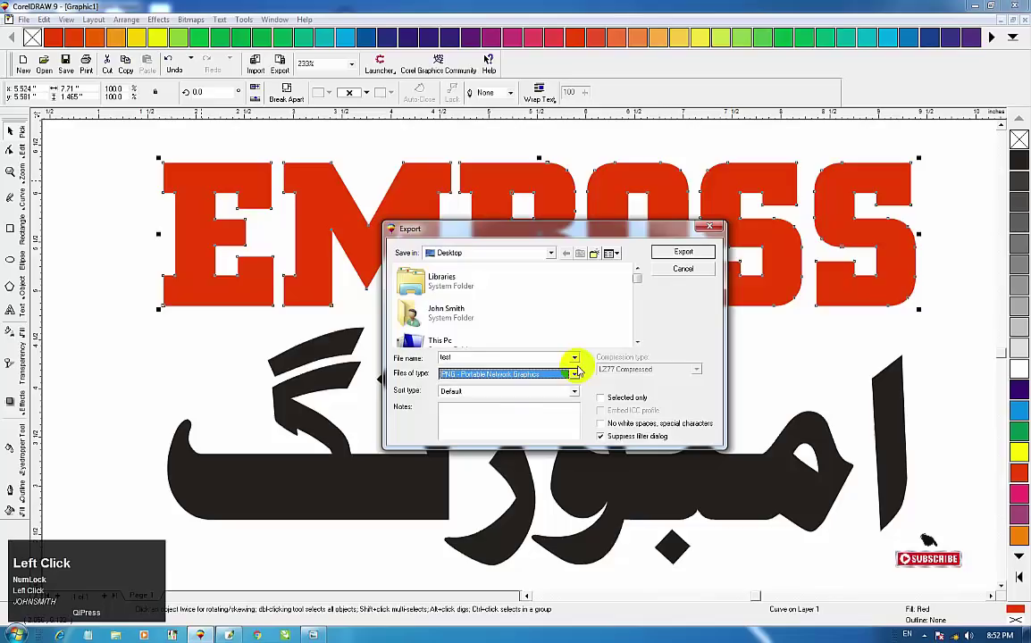
left_click(609, 405)
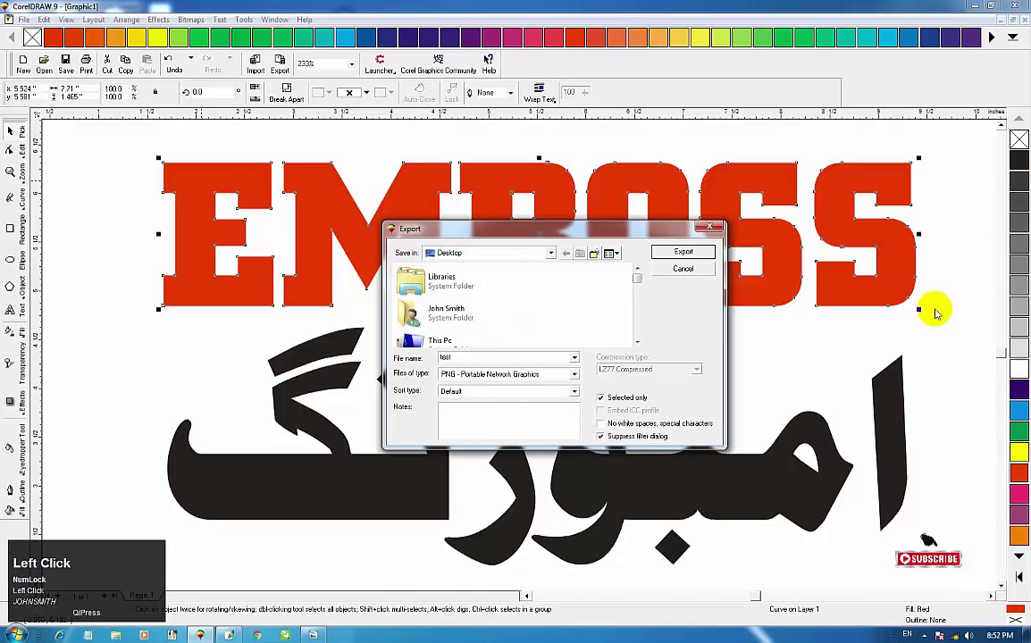
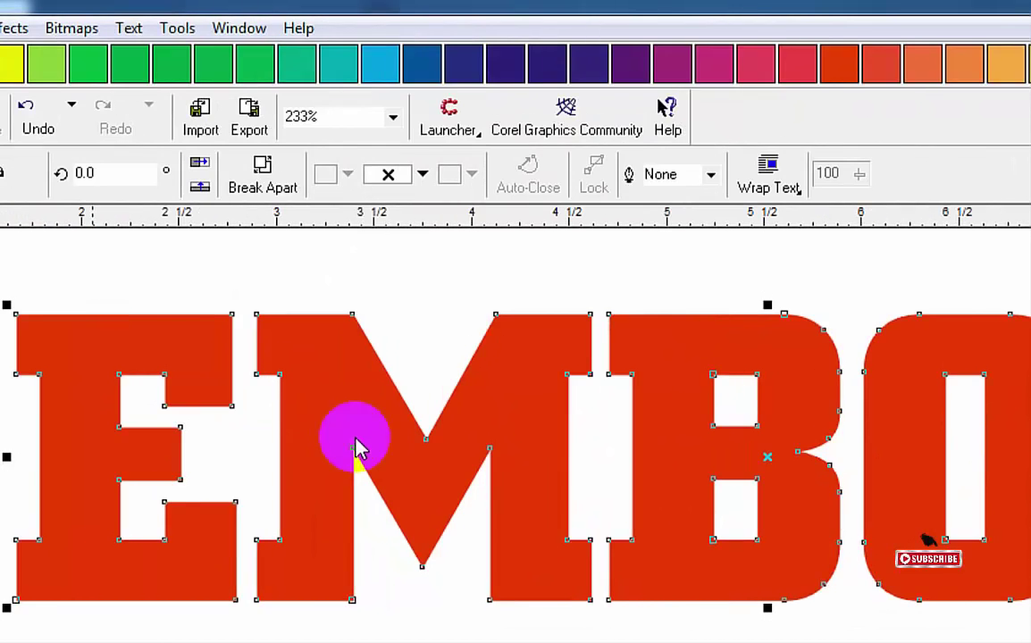
Leave the CorelDRAW drawing and bring up Adobe Photoshop with no image open
key("F5")
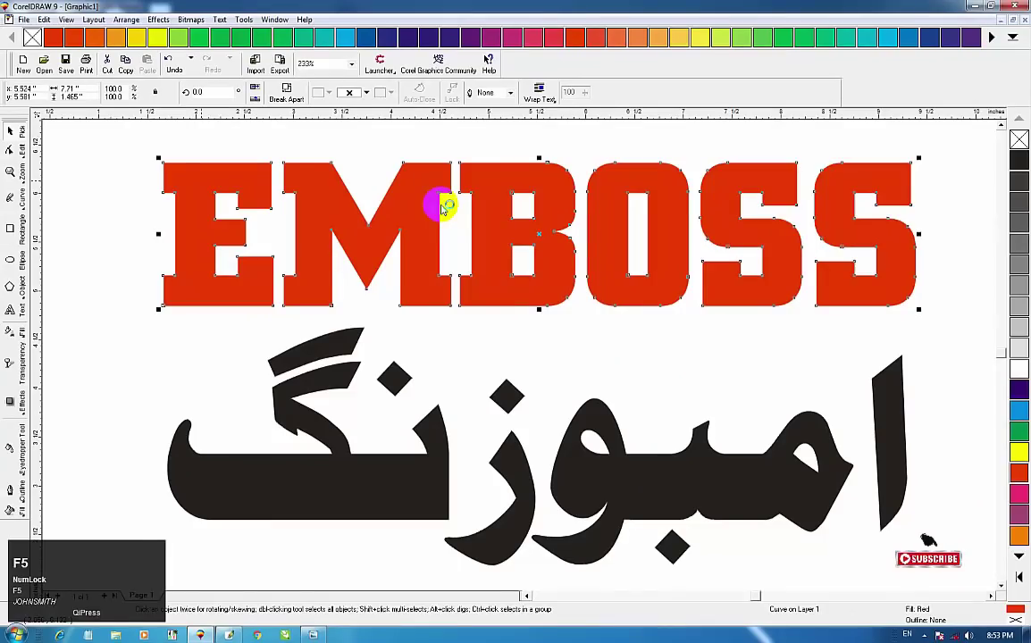
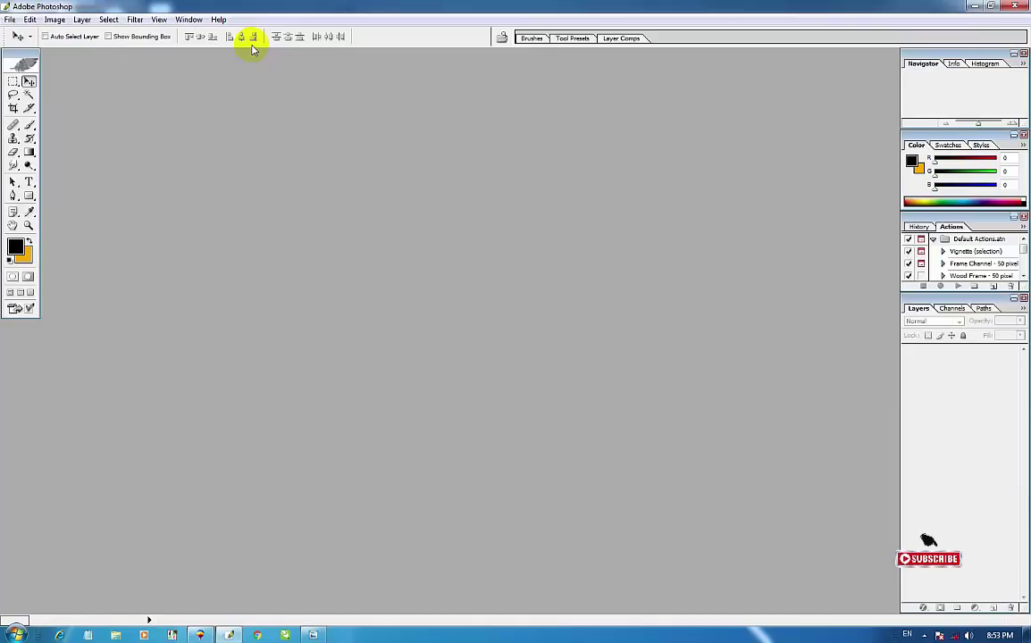
Browse the desktop in Photoshop's Open dialog and choose the test PNG of the EMBOSS lettering
key("ctrl+Num_Lock")
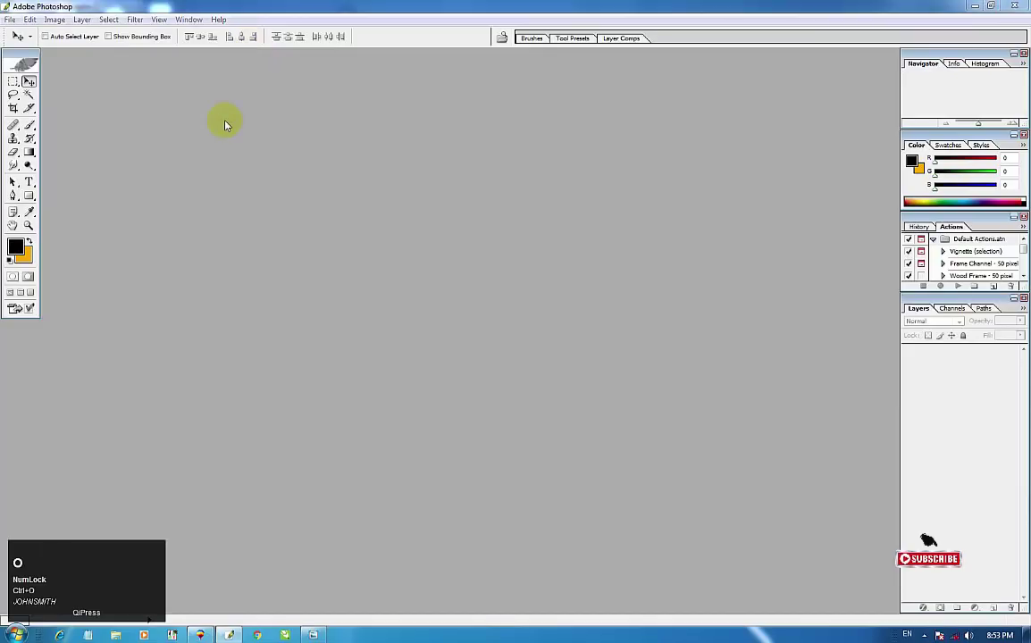
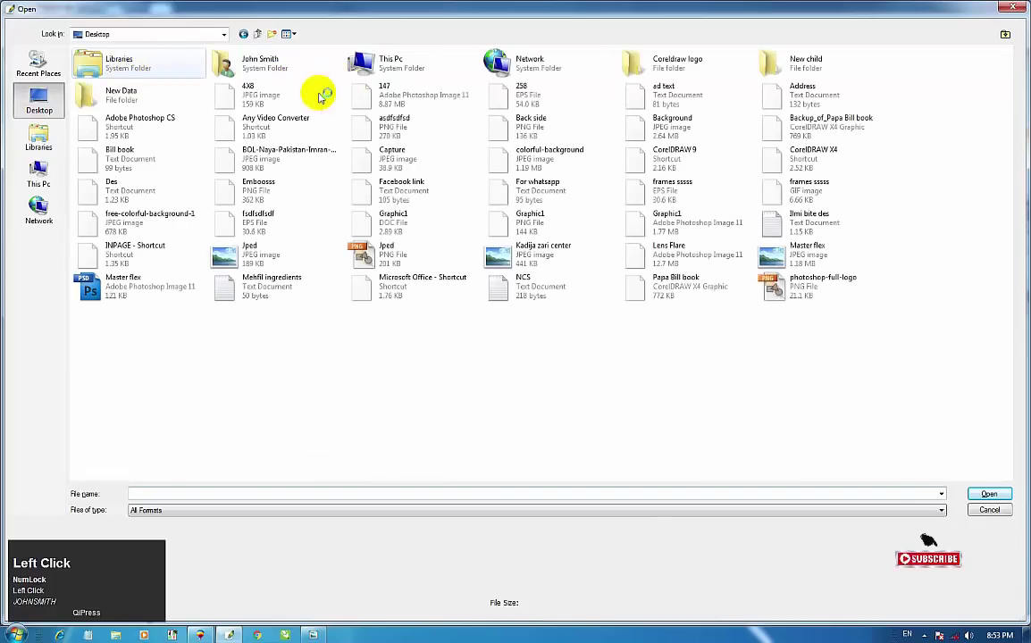
left_click(248, 101)
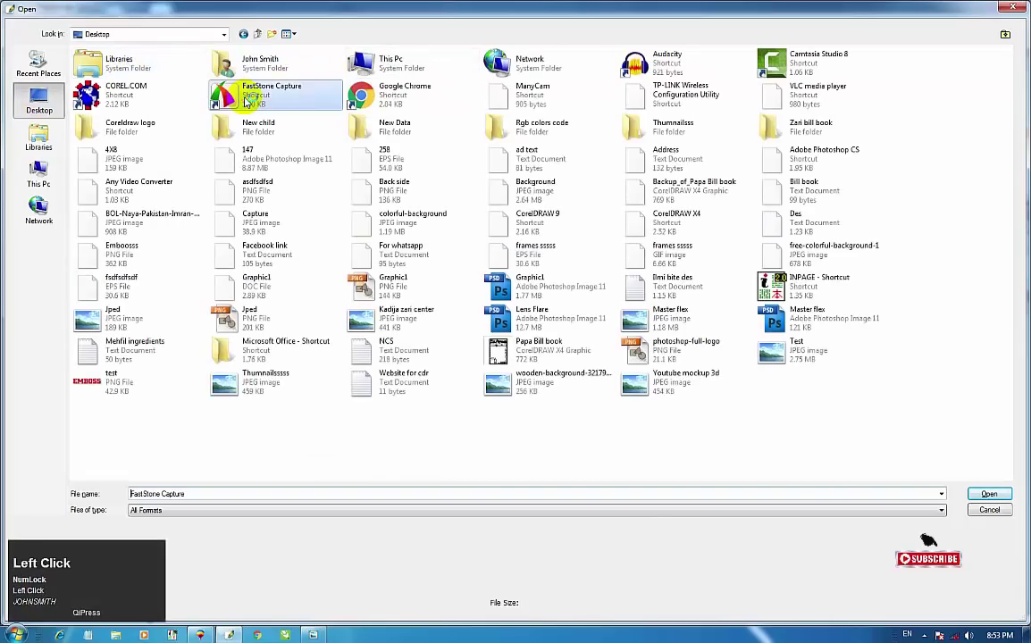
type("t")
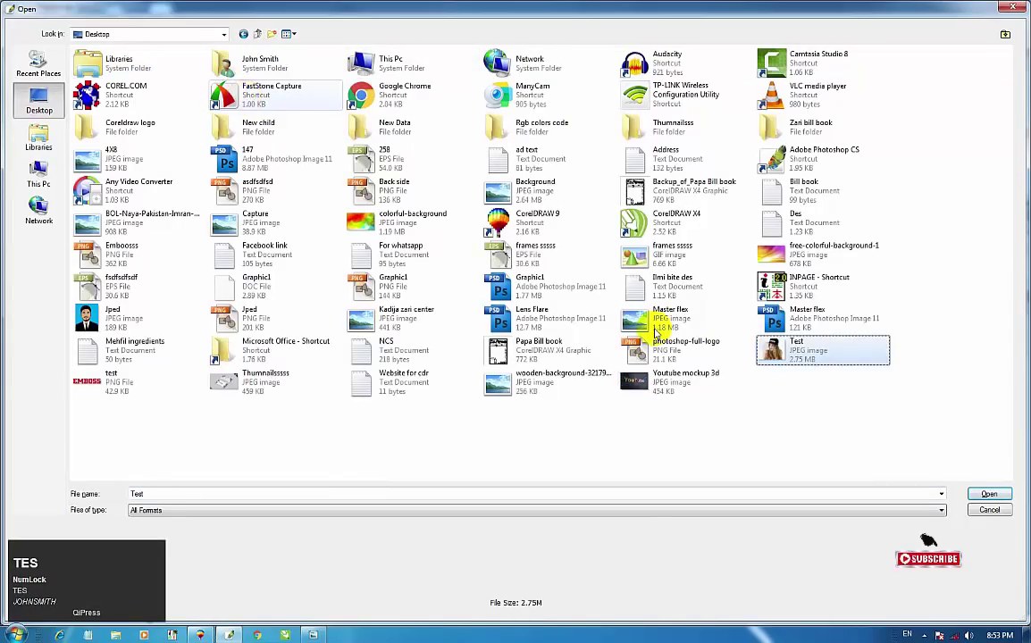
left_click(112, 382)
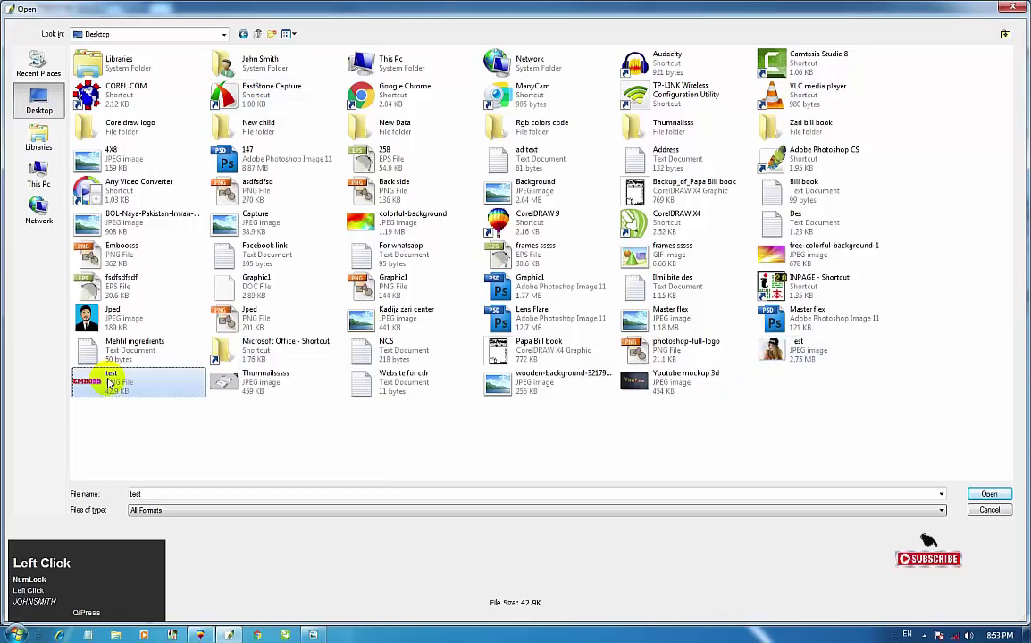
key("F5")
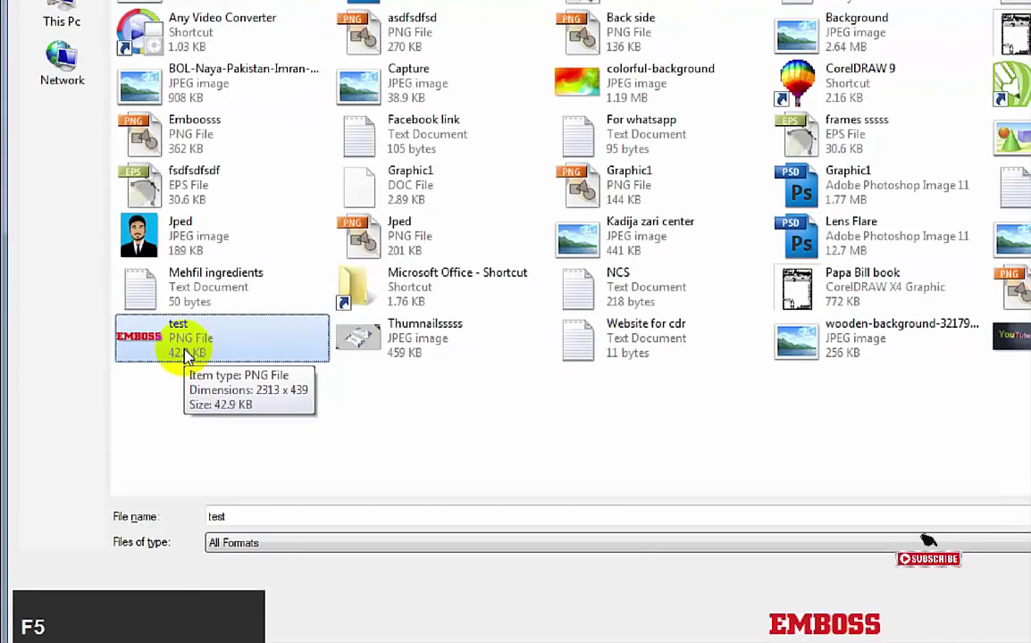
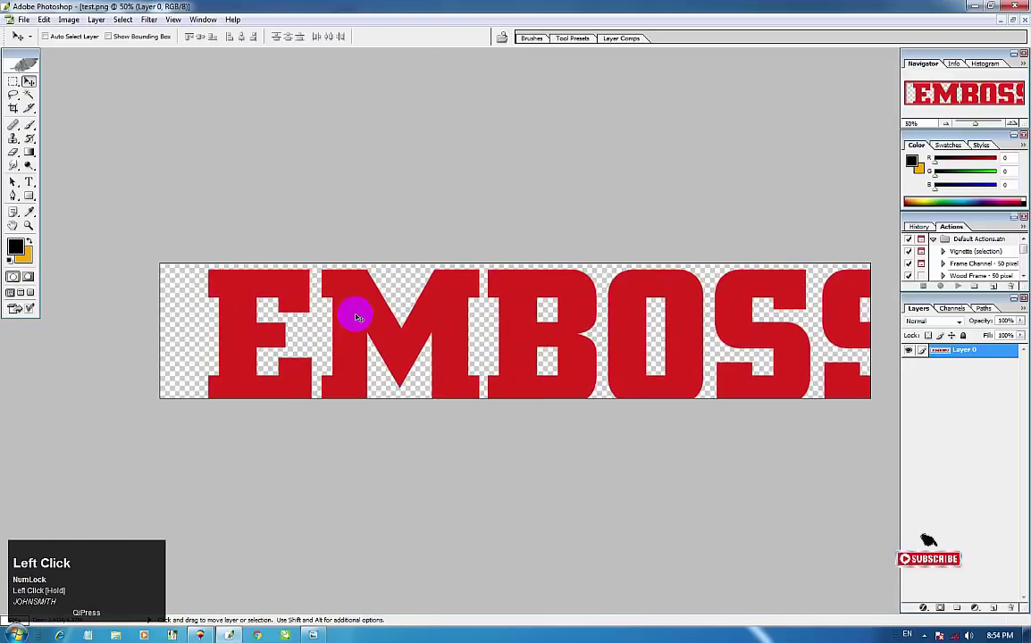
Fit the whole EMBOSS image in the Photoshop window before returning to CorelDRAW
key("ctrl+z")
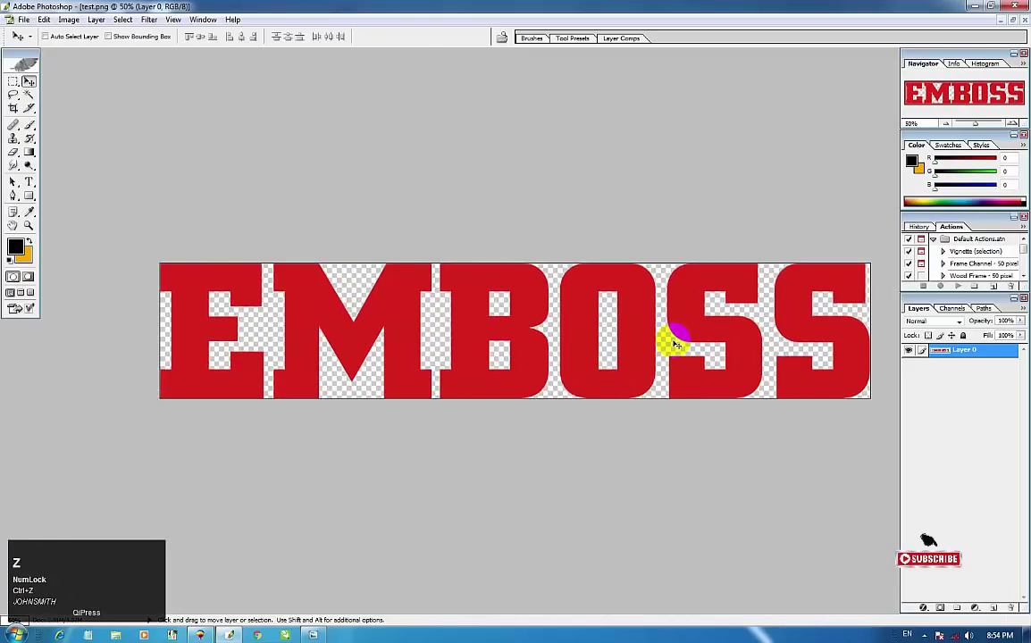
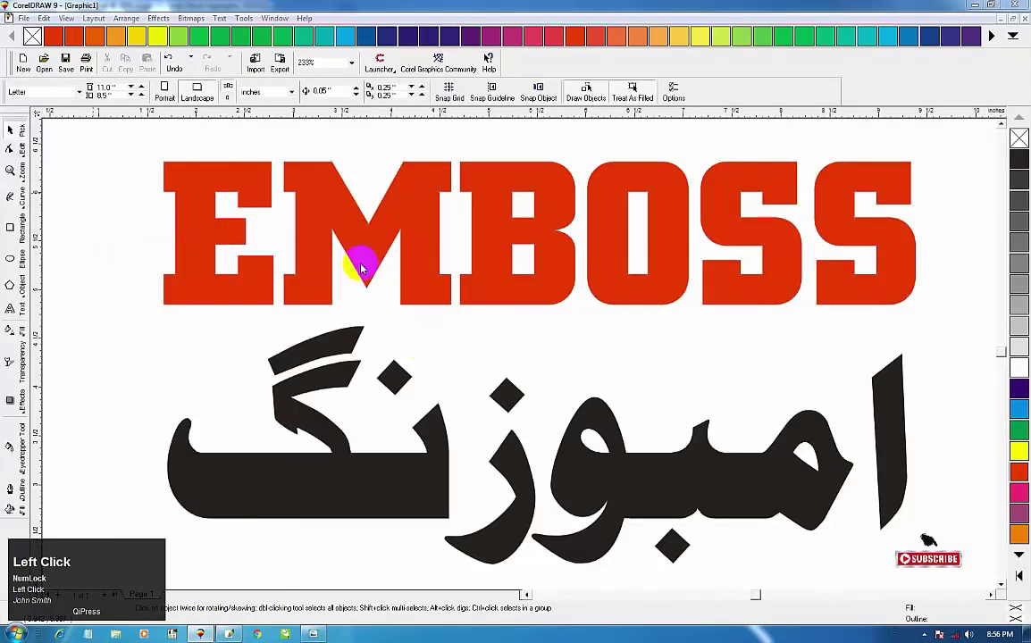
Import the embossed test PNG from the desktop into the CorelDRAW drawing
left_click(551, 213)
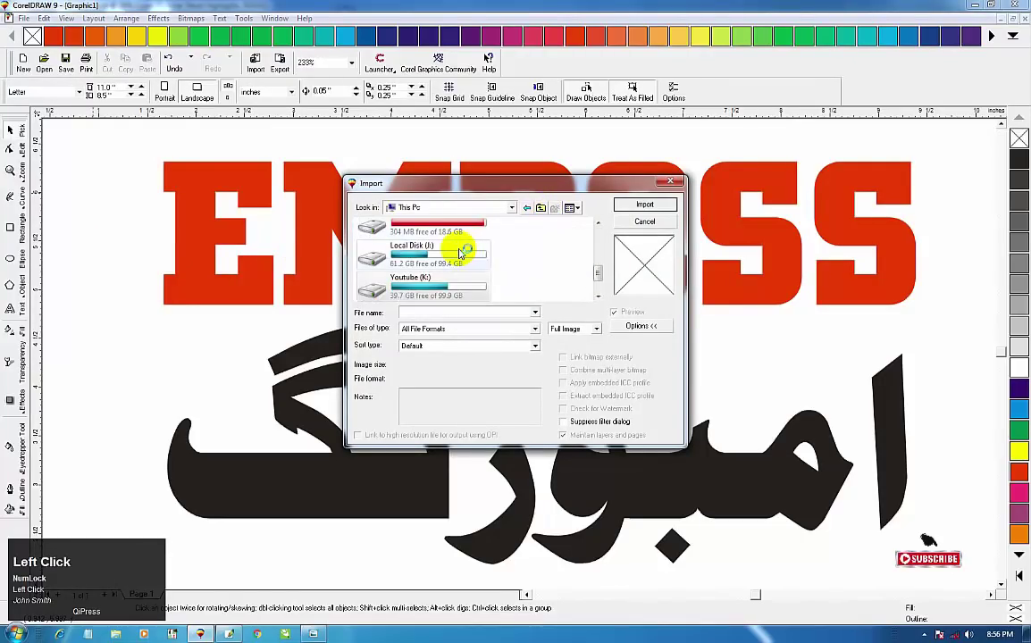
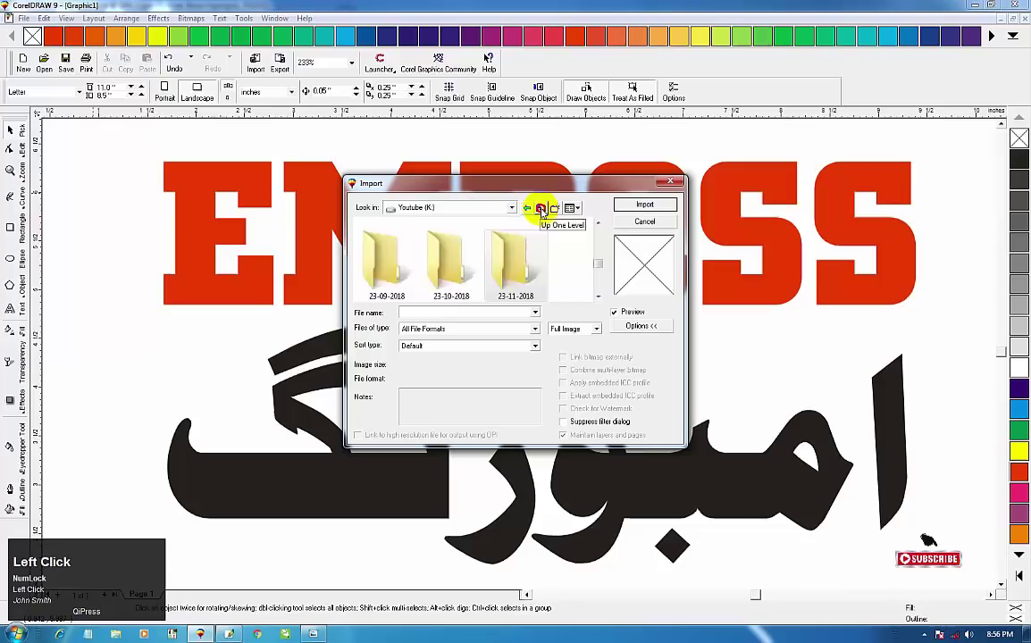
type("t")
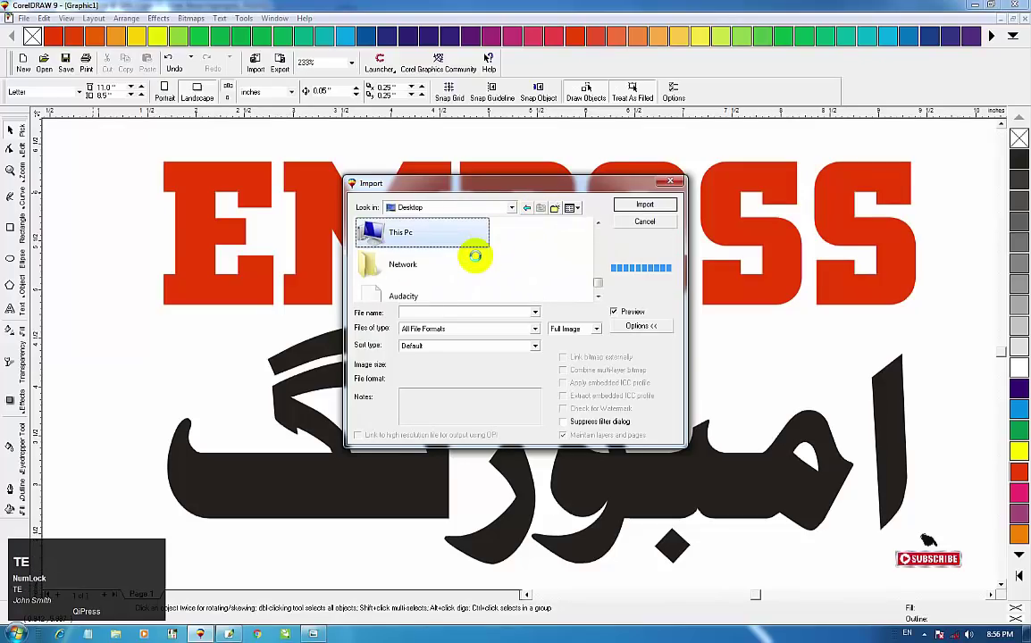
type("e")
key("Down")
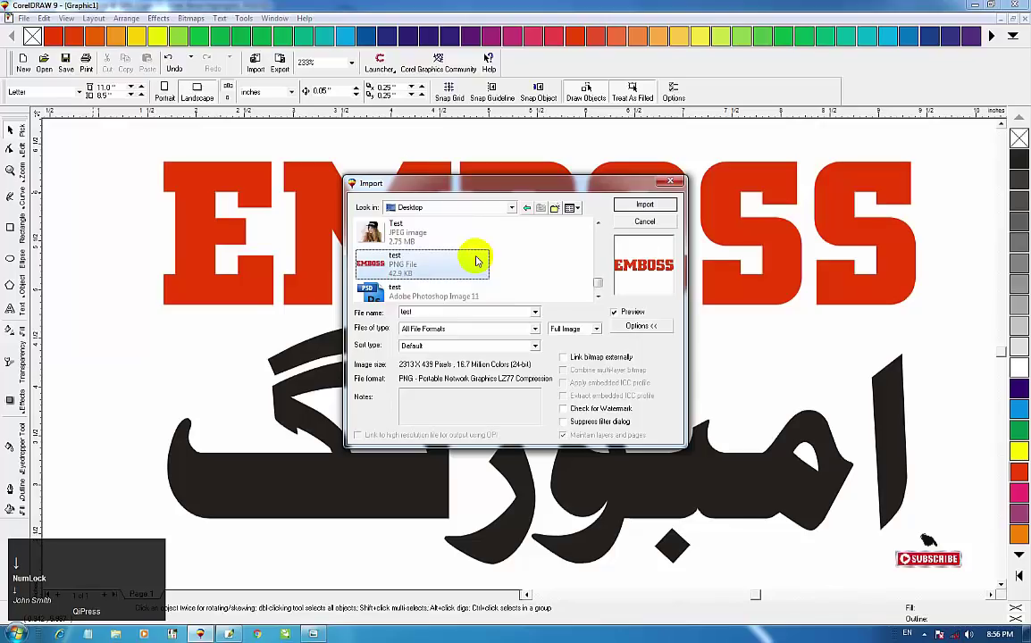
key("Return")
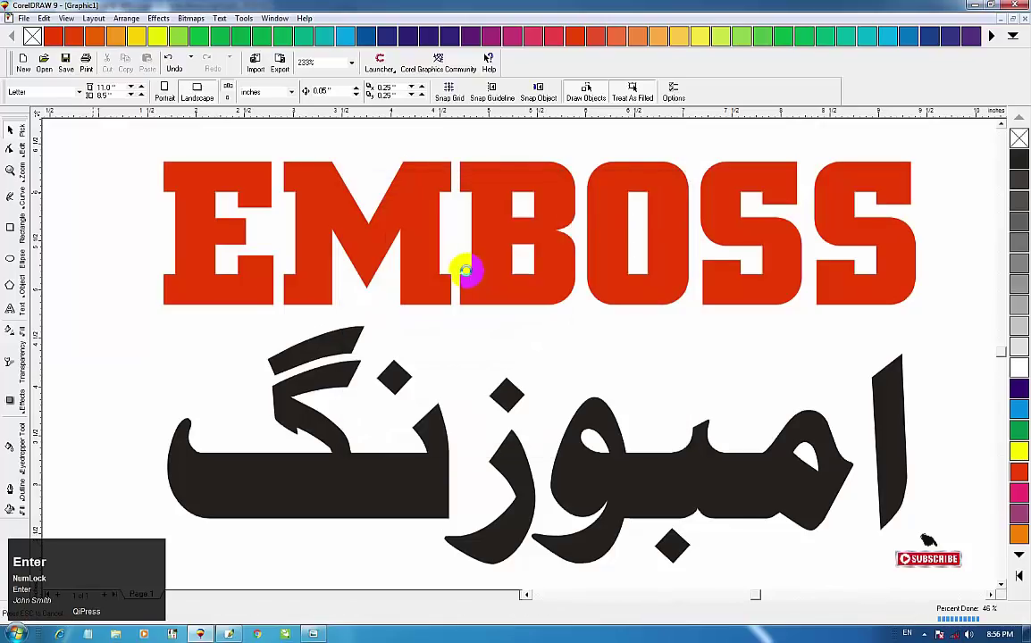
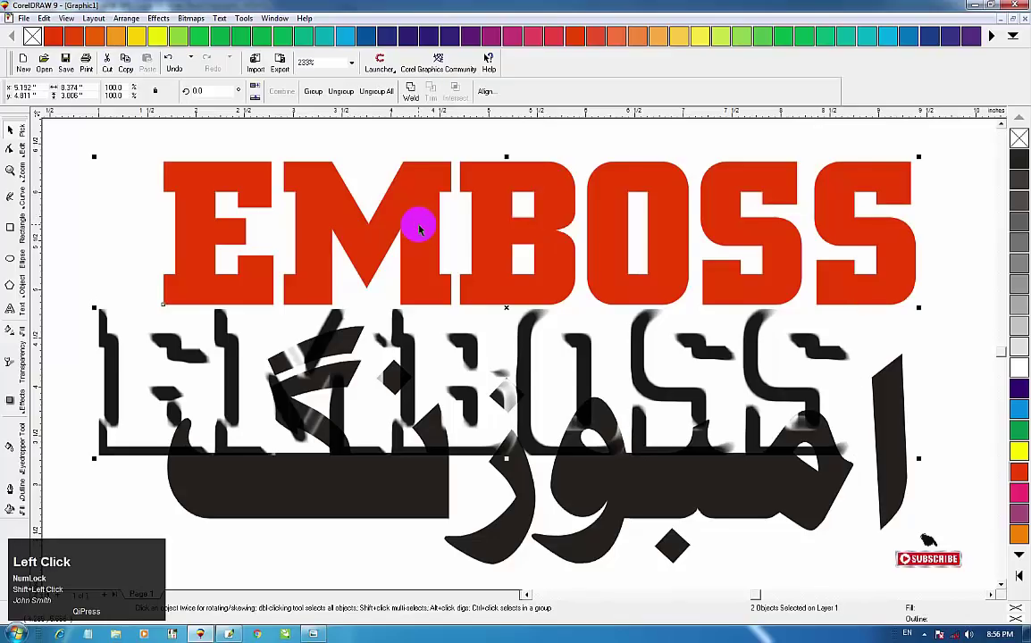
Centre-align the imported bitmap over the red EMBOSS text and group the two objects
key("c")
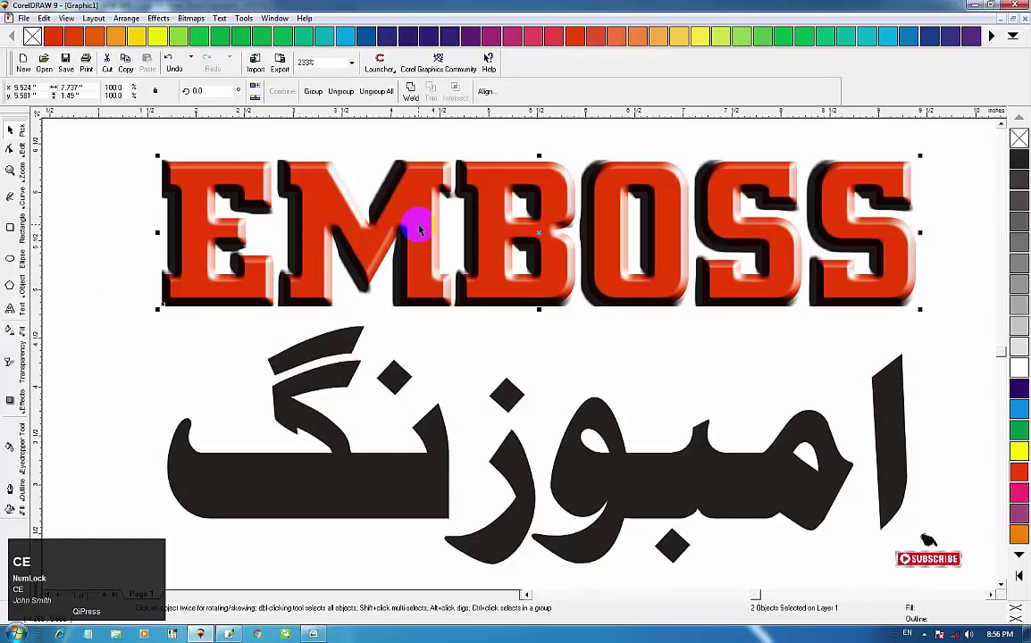
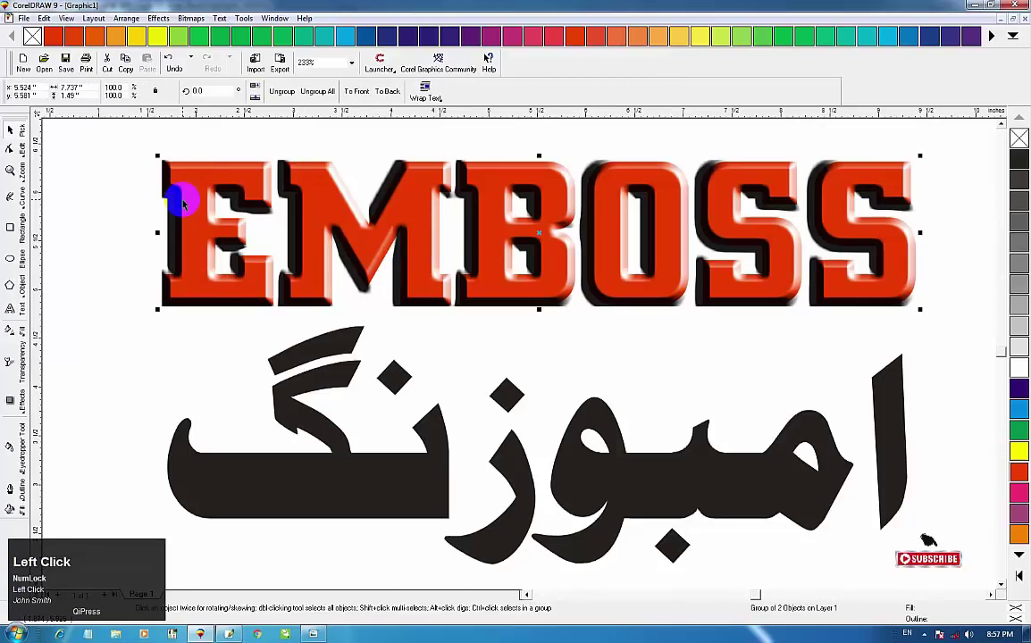
key("shift+Page_Down")
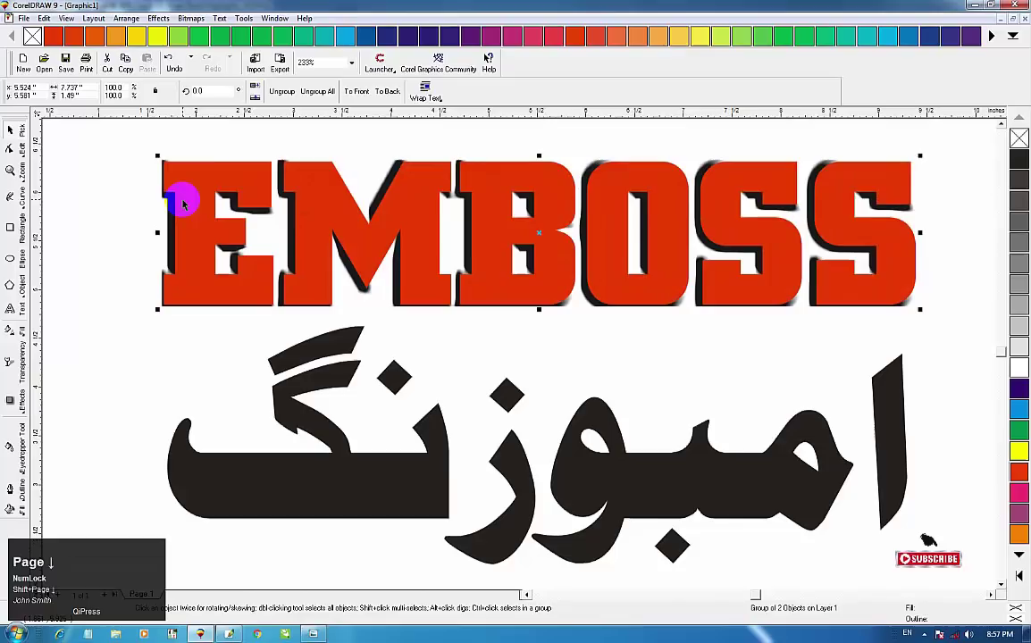
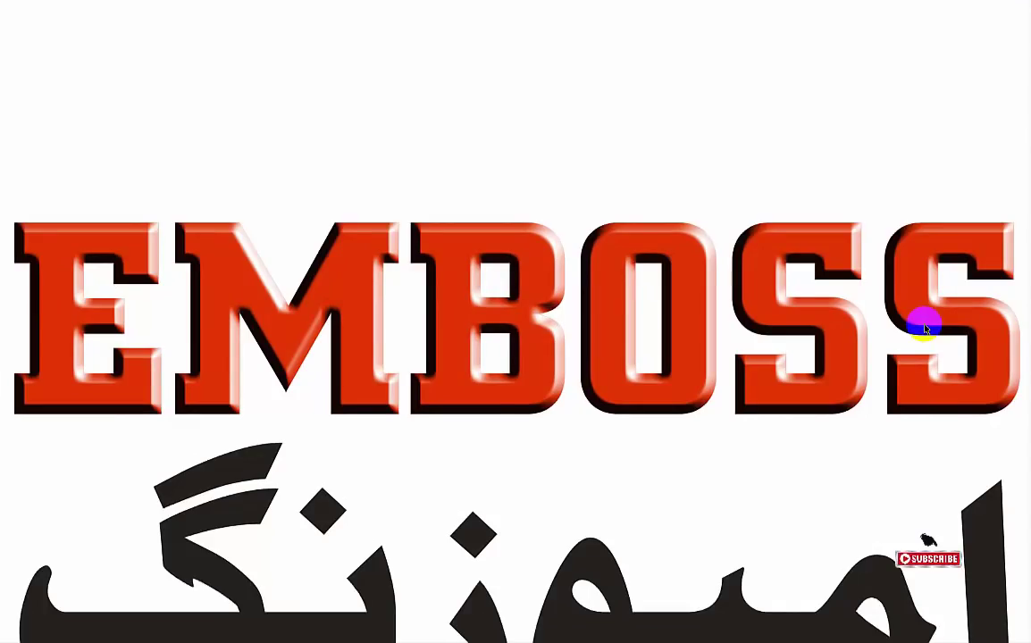
Leave the full-screen preview after PowerClipping the embossed bitmap inside the red EMBOSS letters
key("F9")
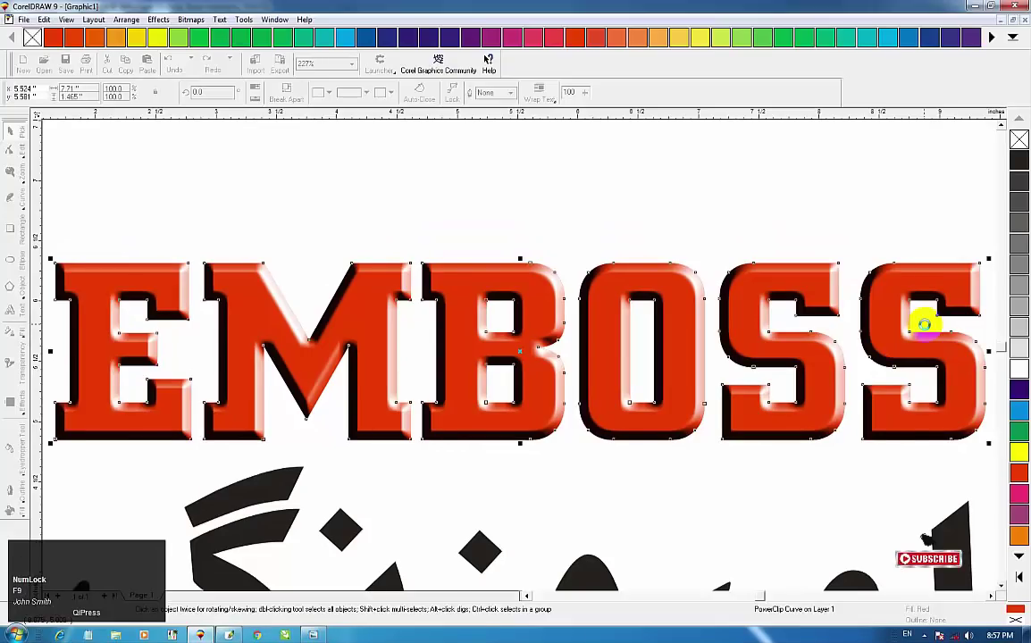